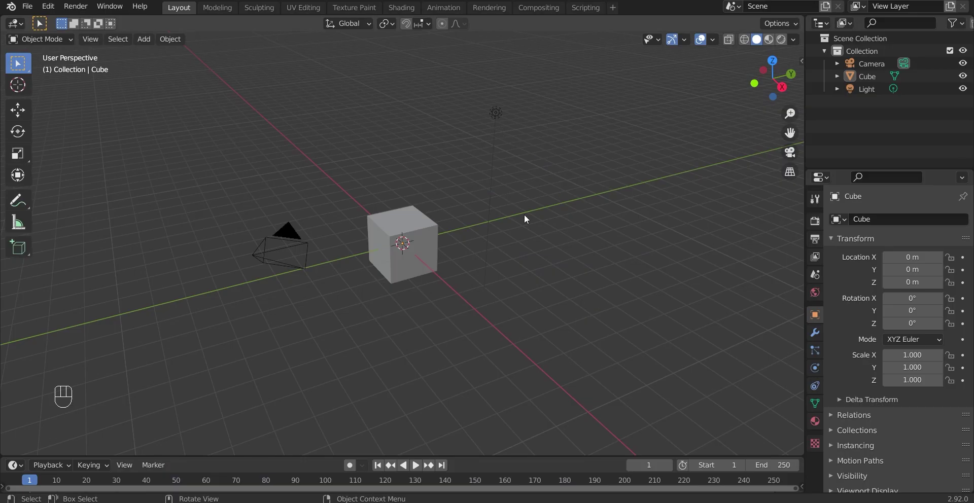
Step: Delete the default camera and light, then stretch the cube along X to about 2.19 scale
click(497, 116)
key(x)
click(415, 227)
drag(439, 252, 475, 247)
key(s)
drag(513, 266, 527, 263)
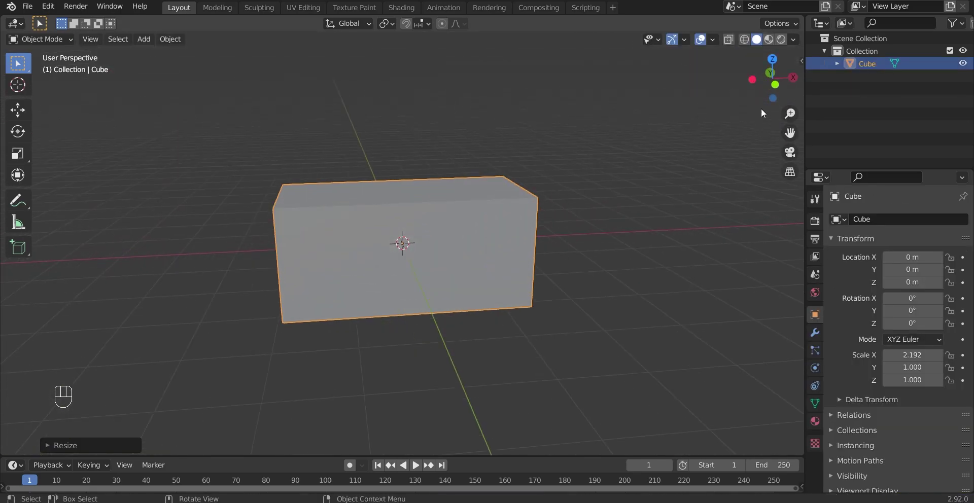
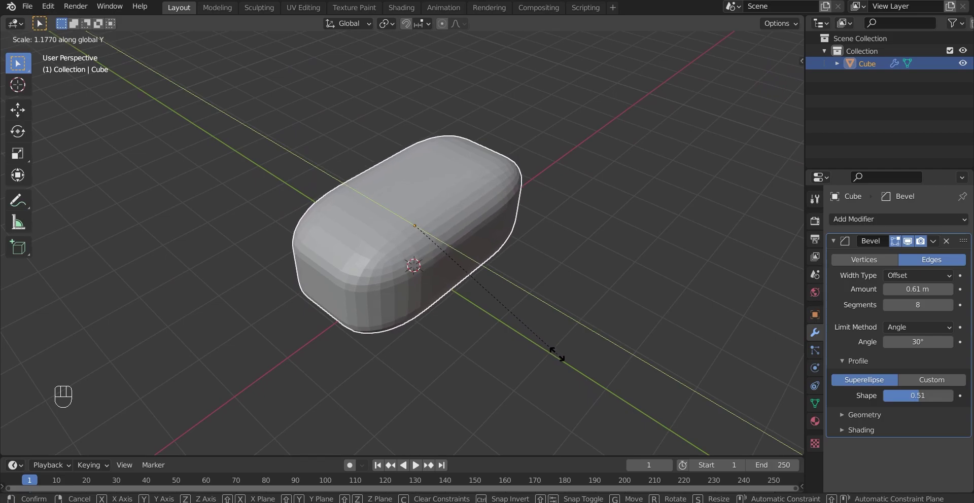
Step: Scale the rounded block deeper along Y and widen the bevel to about 0.62 m
drag(503, 281, 433, 264)
drag(353, 285, 378, 304)
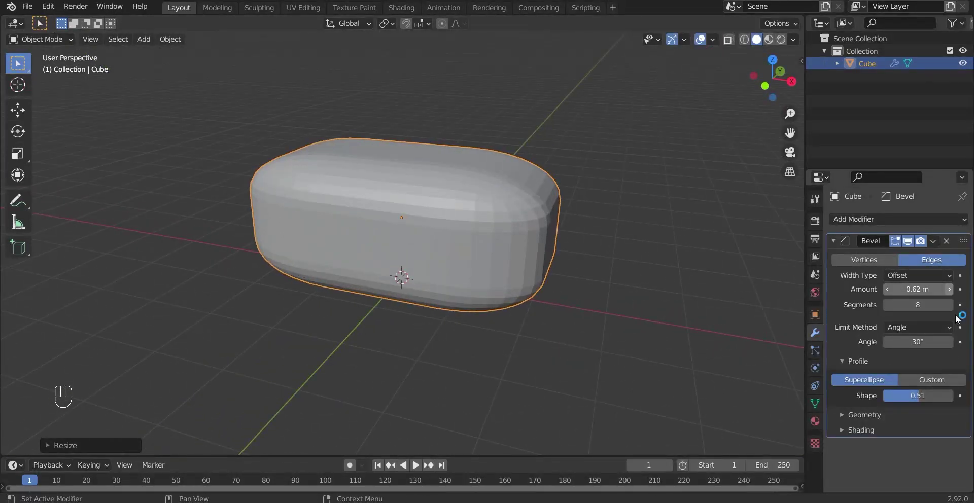
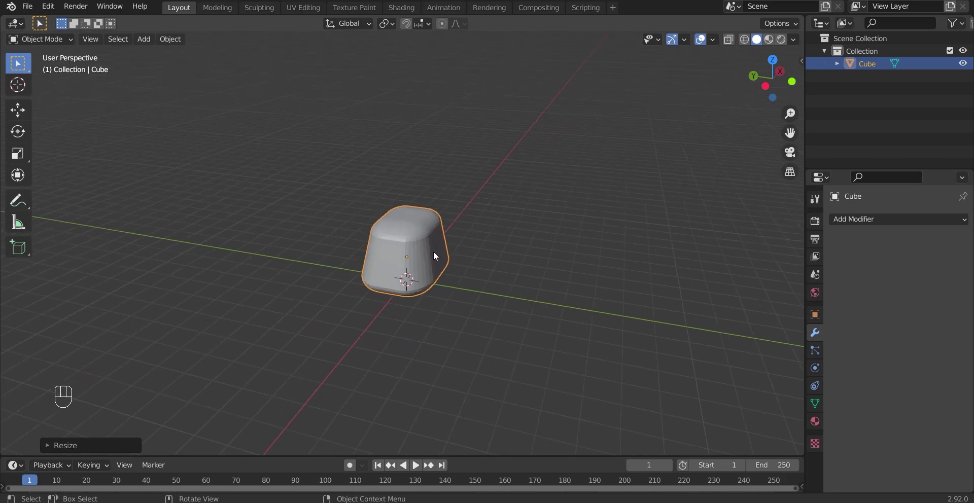
Step: Raise the Subdivision Surface level to smooth the toaster body
drag(477, 279, 446, 289)
click(929, 222)
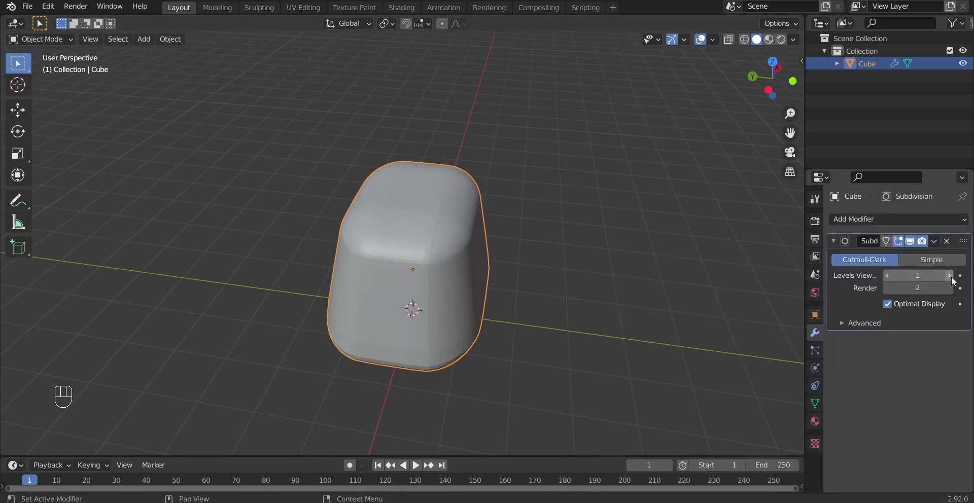
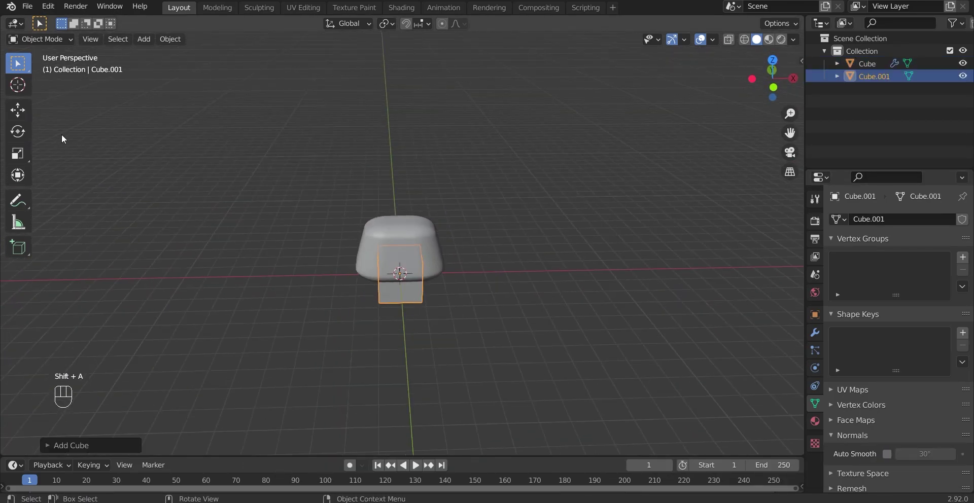
Step: Squash the new cube along one axis into a thin slab and move it toward the toaster body
click(26, 123)
drag(353, 258, 393, 264)
click(391, 254)
key(s)
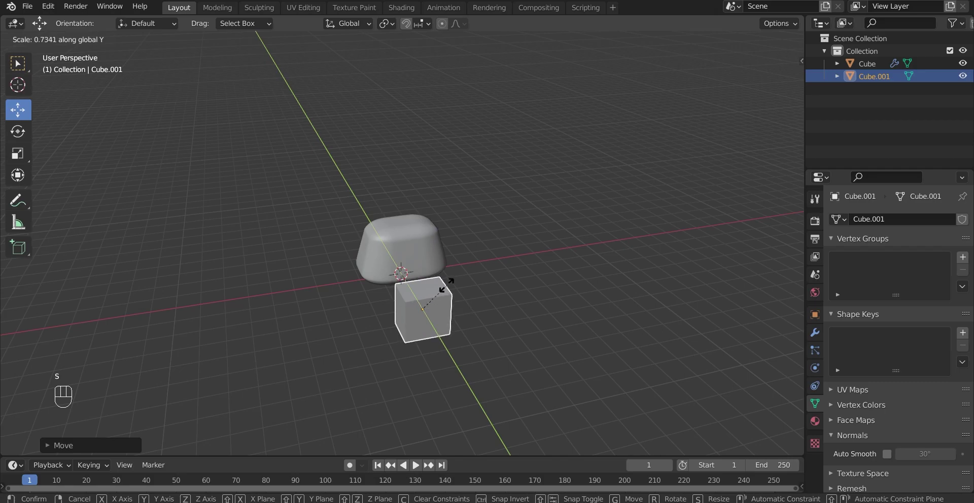
middle_click(466, 305)
key(s)
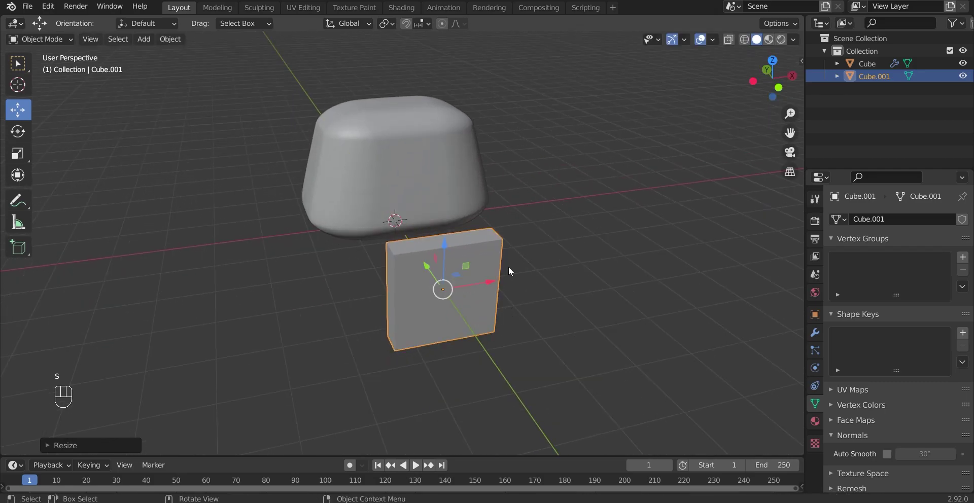
drag(471, 305, 532, 301)
Step: Raise the slab into the body's top, lengthen and thin it, and nudge it into place as a bread slot
drag(477, 253, 344, 200)
drag(380, 187, 385, 94)
drag(399, 128, 469, 245)
click(383, 283)
key(s)
drag(386, 275, 388, 262)
drag(408, 324, 527, 212)
drag(522, 229, 485, 229)
drag(490, 228, 457, 268)
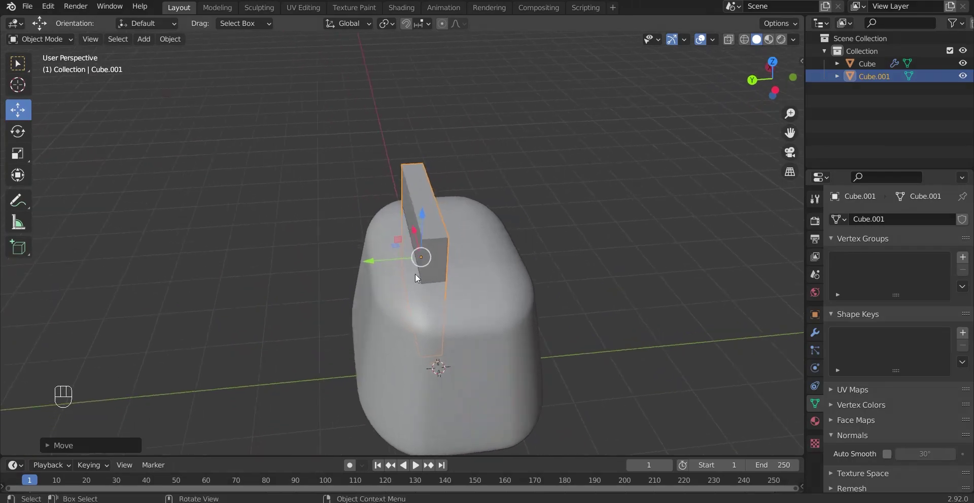
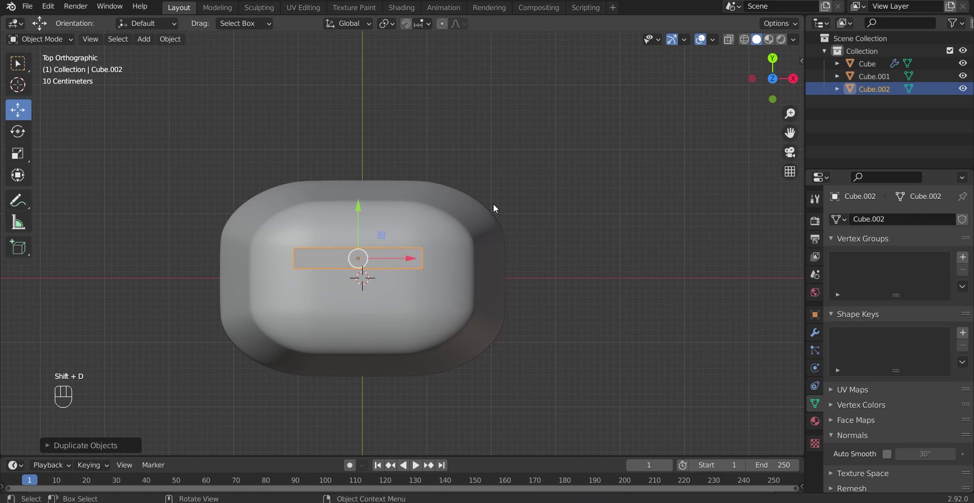
Step: Position the duplicated second slab beside the first in the toaster top
drag(359, 215, 356, 239)
drag(424, 295, 435, 236)
drag(449, 258, 478, 250)
drag(440, 265, 510, 281)
drag(496, 277, 508, 282)
drag(434, 283, 408, 229)
Step: Cut both slots into the body with Boolean difference, enable Auto Smooth, and add a new cube
click(444, 283)
key(ctrl+KP_Subtract)
click(363, 207)
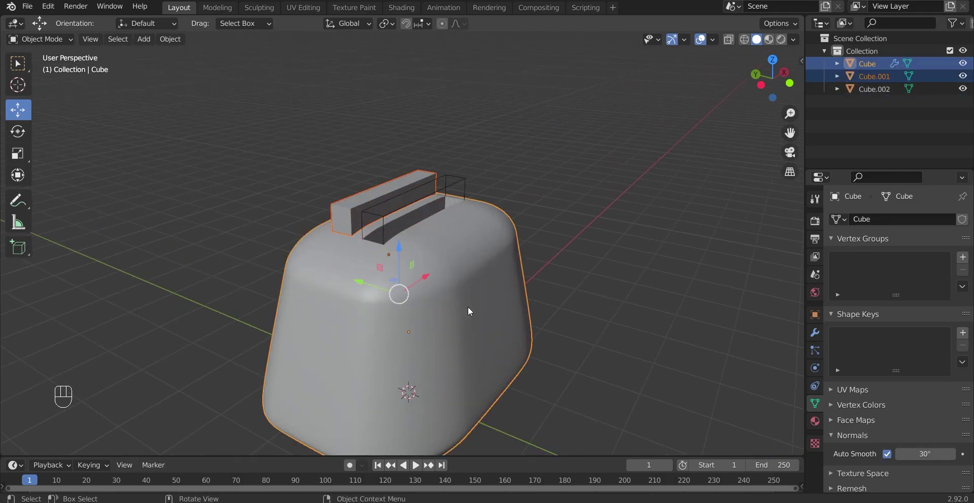
key(ctrl+KP_Subtract)
drag(518, 255, 517, 254)
middle_click(493, 252)
drag(436, 215, 428, 210)
drag(484, 257, 456, 256)
key(shift+a)
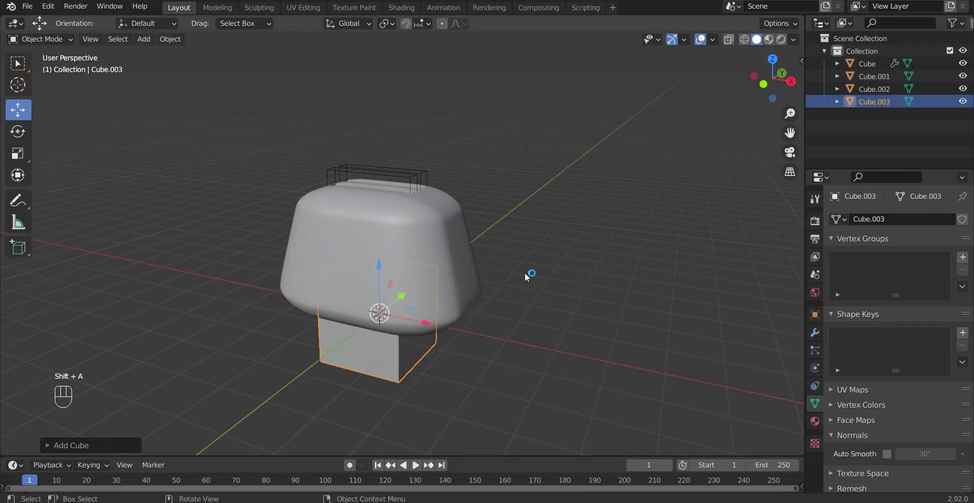
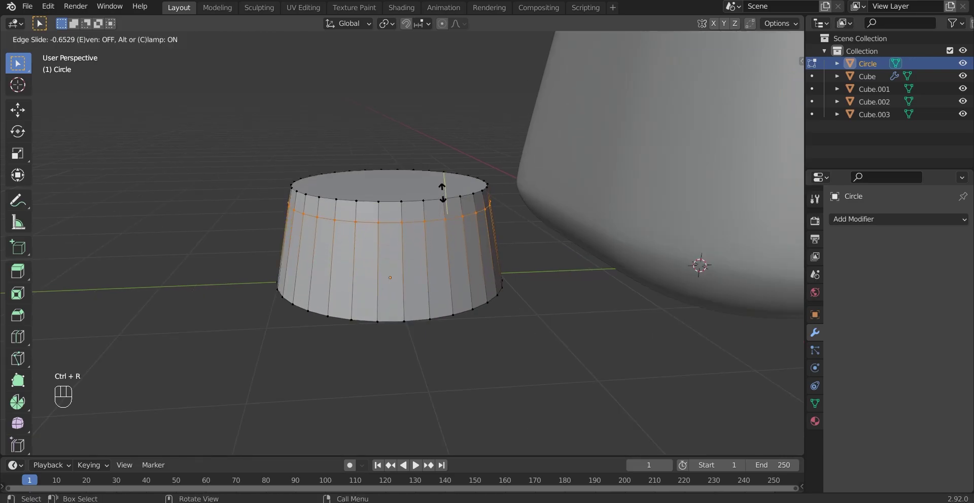
Step: Slide the new edge loop near the cylinder's top and widen the upper ring into a chamfered rim
key(s)
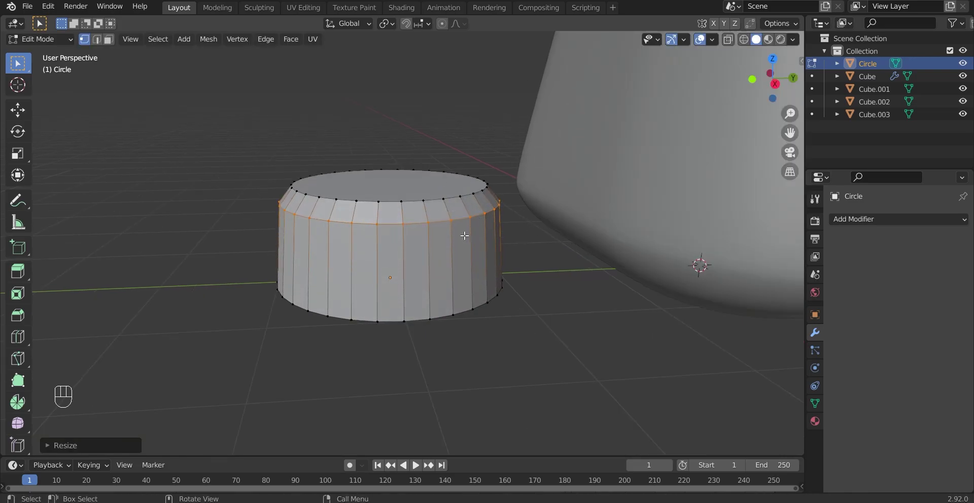
key(ctrl+r)
key(s)
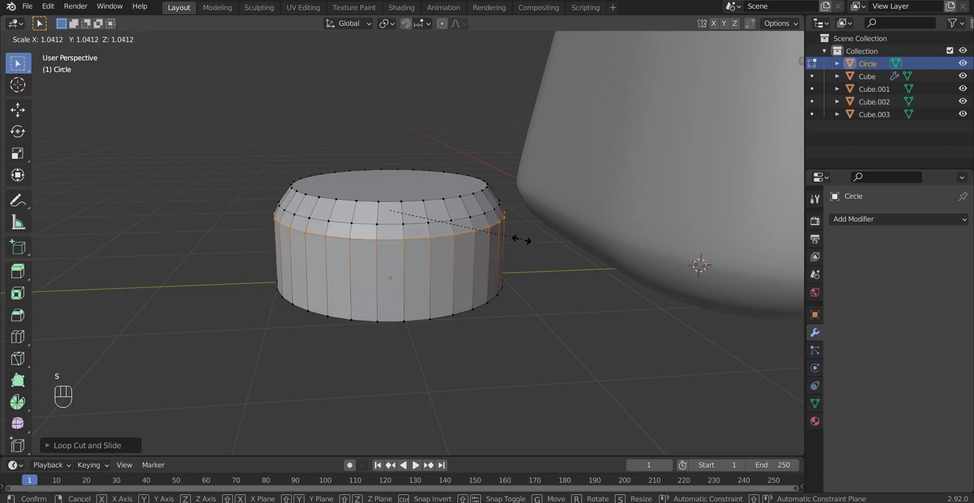
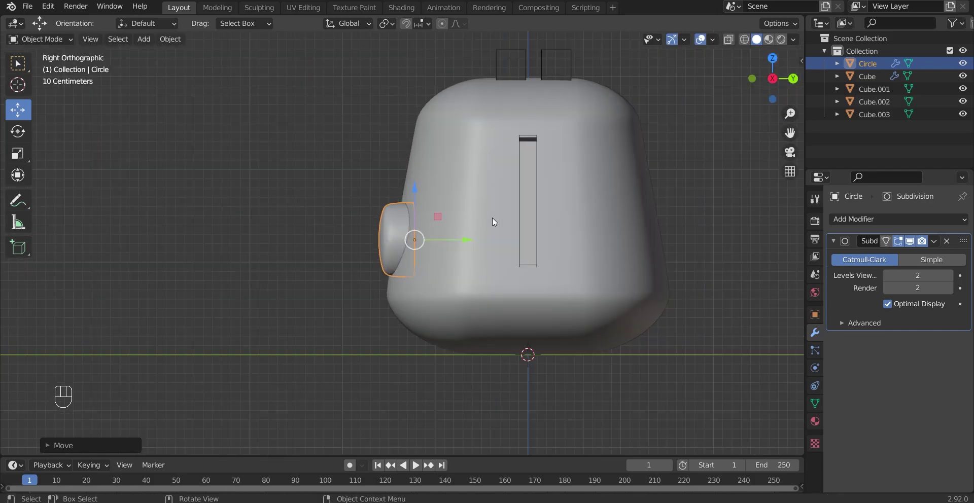
Step: Shrink the circular recess on the toaster front slightly to fit the button
key(r)
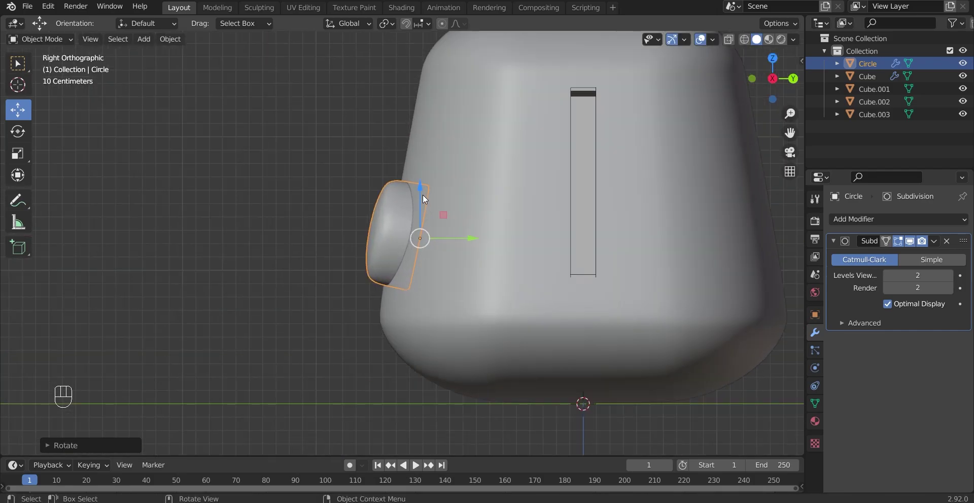
click(423, 194)
drag(423, 225, 497, 244)
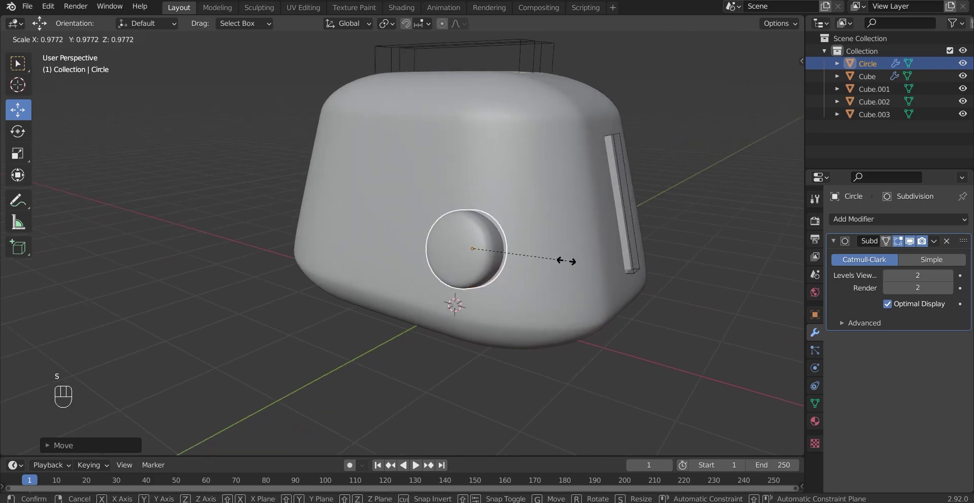
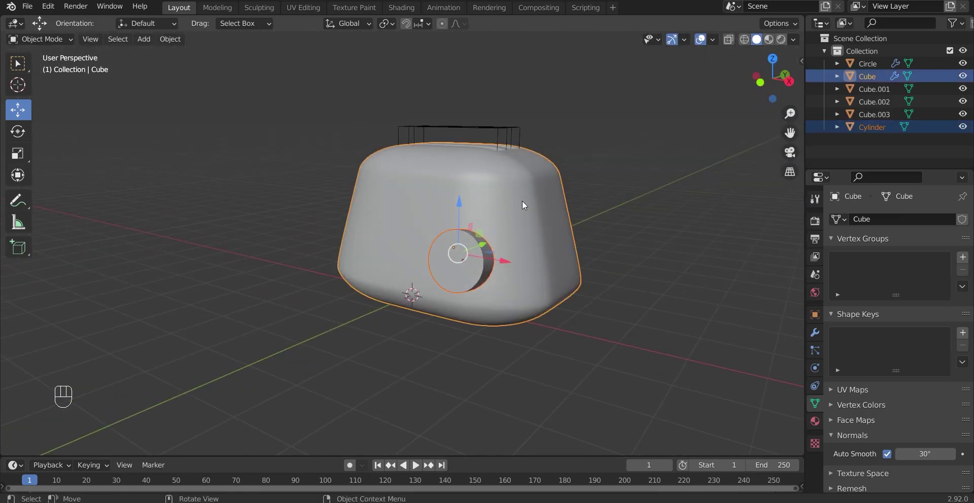
Step: Flatten the round button along Y in Right Ortho view so it nests inside its recess
key(ctrl+KP_Subtract)
drag(557, 225, 615, 218)
drag(567, 224, 584, 224)
click(619, 218)
key(s)
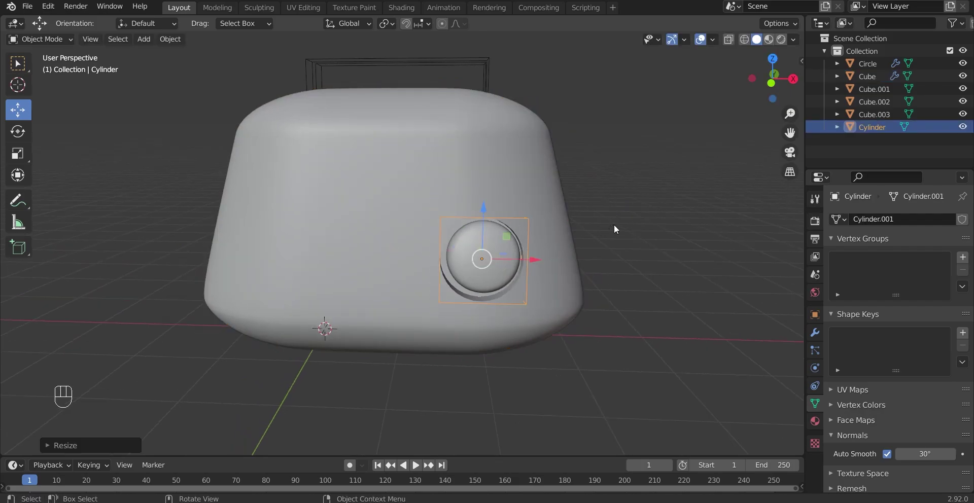
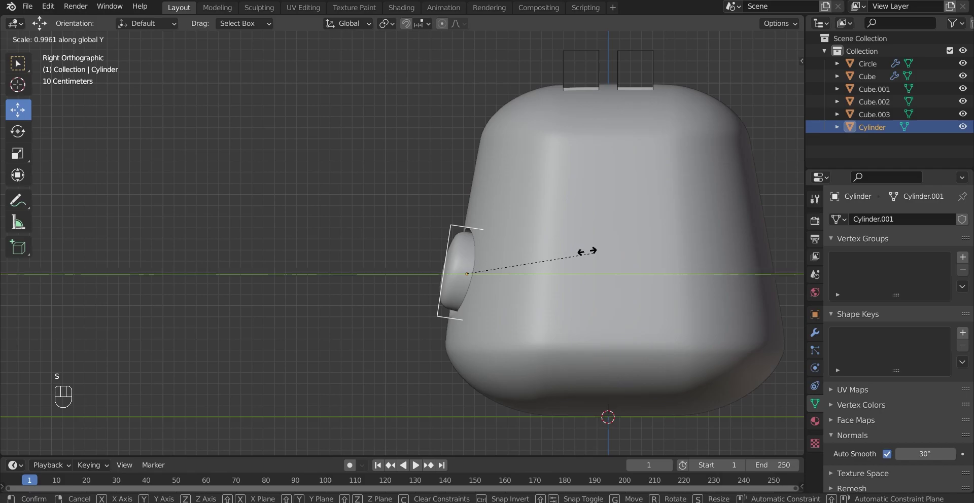
drag(532, 294, 541, 288)
drag(553, 281, 578, 290)
drag(578, 290, 685, 288)
middle_click(594, 287)
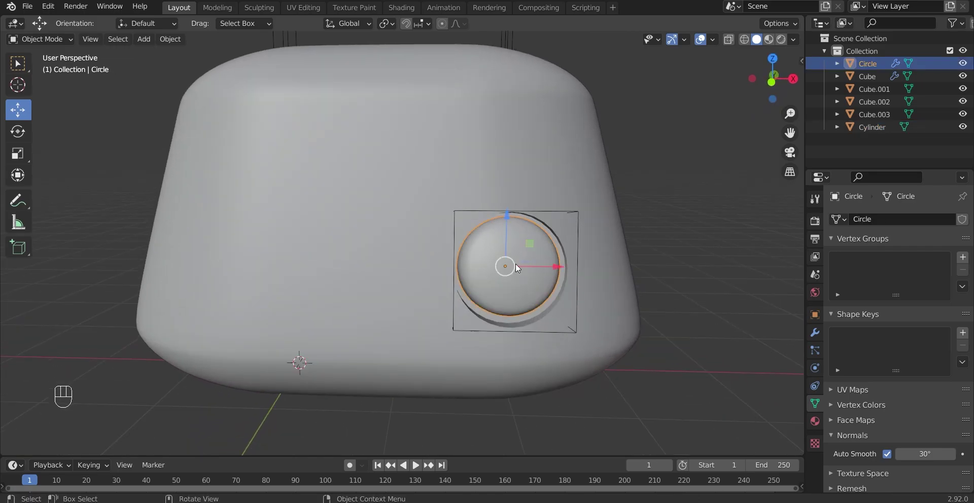
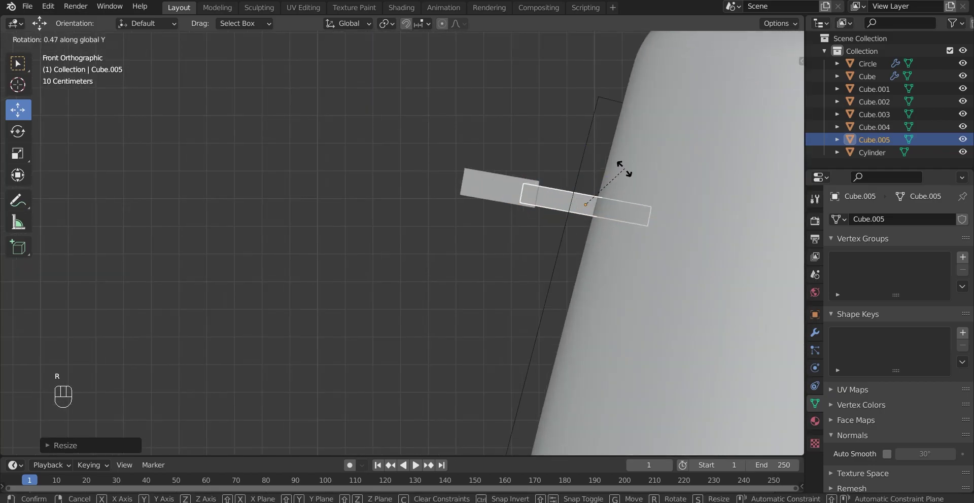
Step: Confirm the lever bar's tilt and zoom out to frame the whole toaster for adding a mesh
key(s)
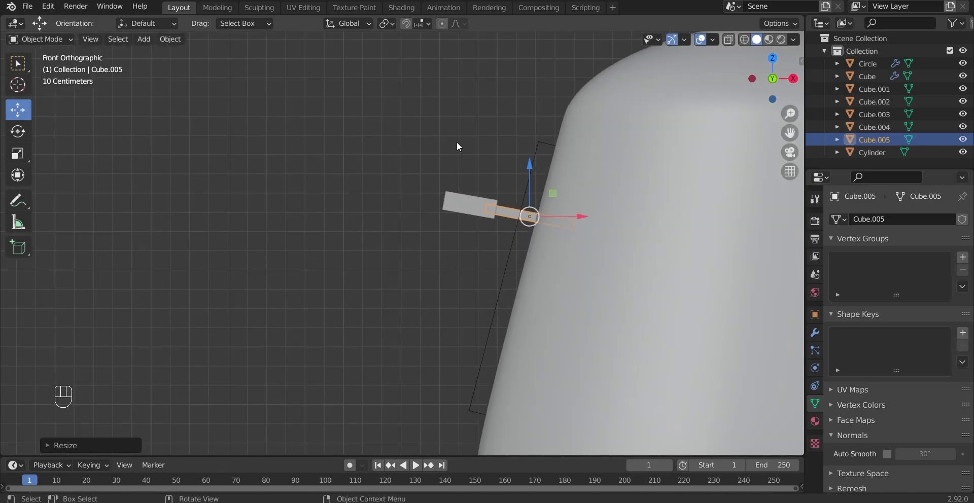
drag(494, 203, 561, 230)
drag(536, 184, 446, 161)
drag(498, 176, 497, 129)
drag(457, 219, 548, 221)
drag(512, 216, 507, 182)
middle_click(568, 222)
middle_click(584, 229)
drag(486, 241, 423, 243)
drag(455, 227, 569, 200)
drag(500, 221, 482, 204)
drag(471, 255, 385, 256)
drag(493, 247, 459, 245)
key(shift+a)
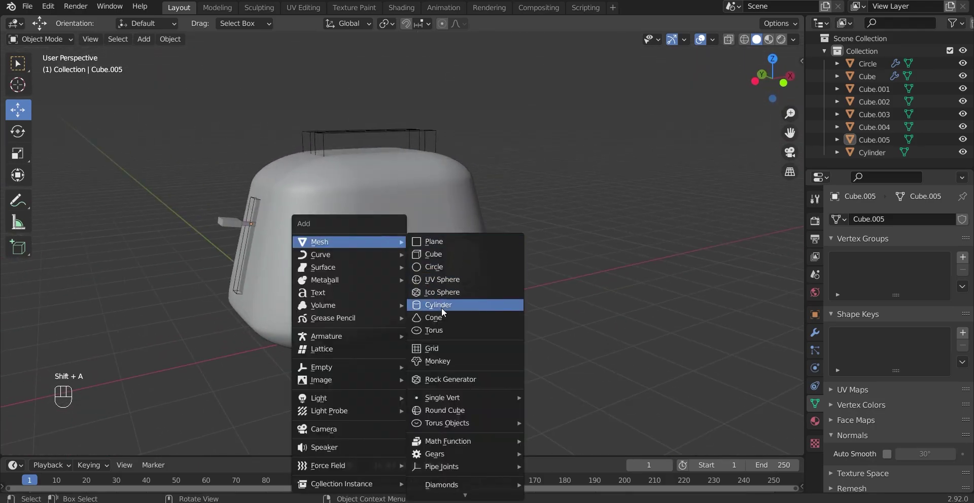
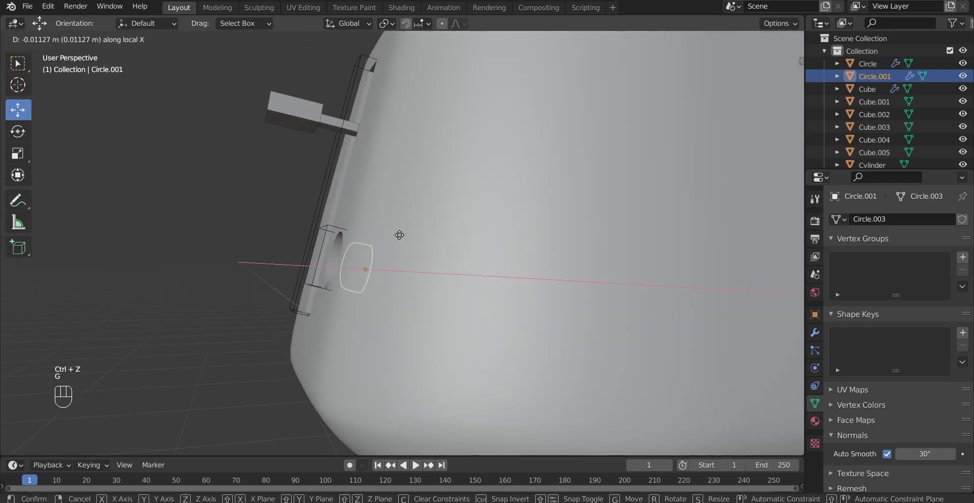
Step: Move the small circle recess along local X to sit beside the lever slot
key(g)
drag(392, 272, 463, 285)
drag(428, 290, 470, 285)
drag(411, 289, 403, 249)
drag(381, 268, 375, 272)
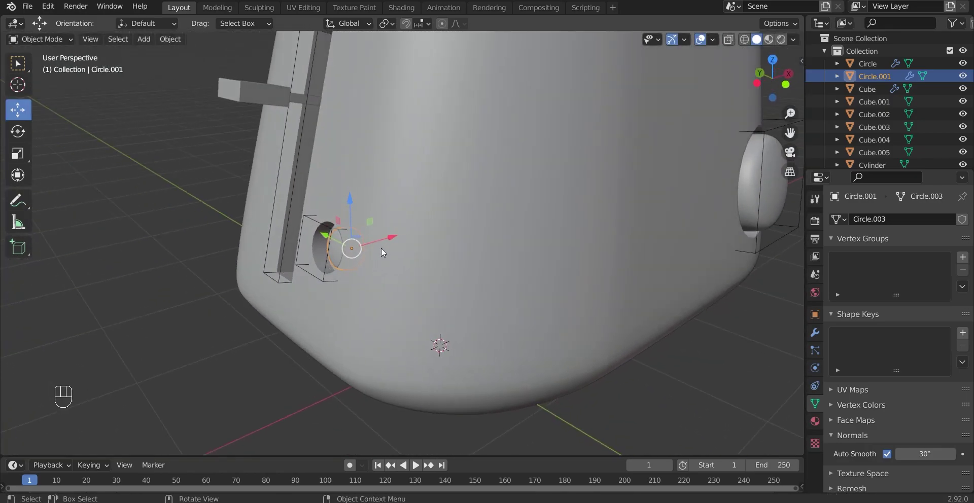
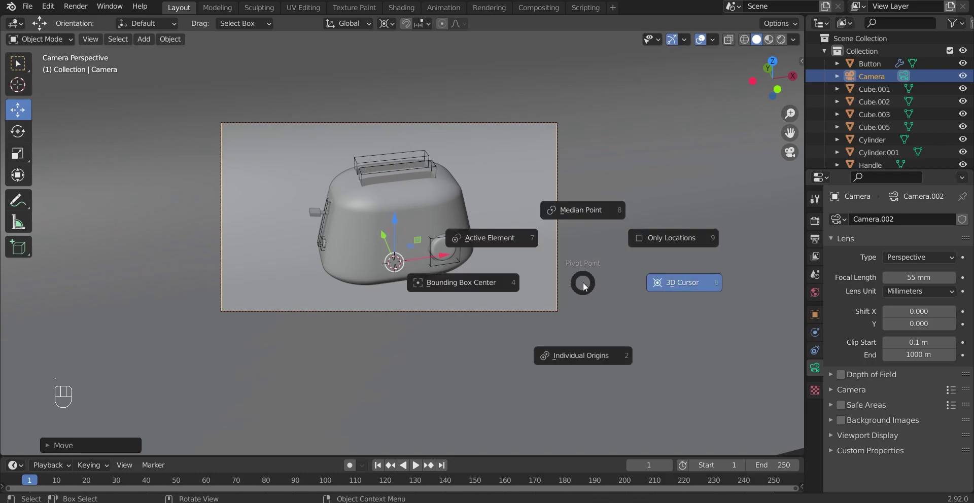
Step: Zoom and orbit out of the camera view to reveal the whole backdrop, then select the curved Plane
key(r)
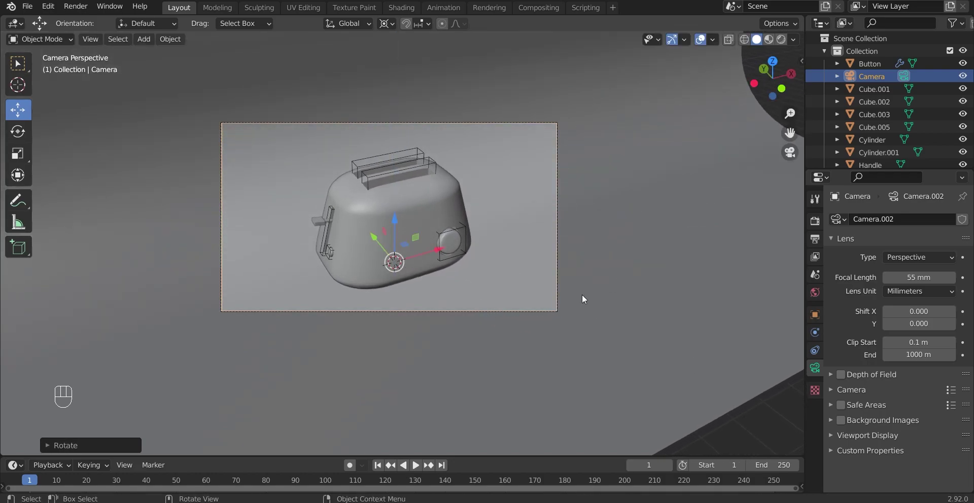
key(g)
click(662, 170)
drag(635, 198, 612, 204)
middle_click(607, 215)
click(791, 157)
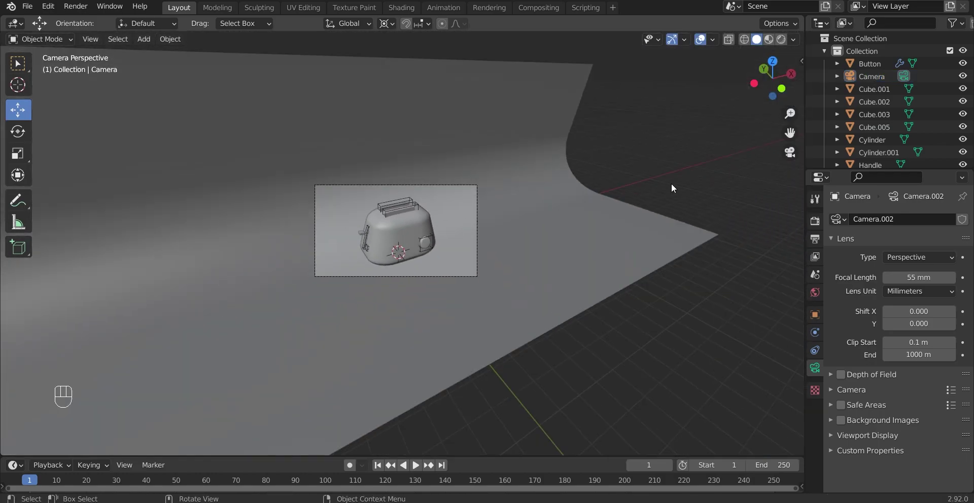
drag(625, 209, 578, 215)
click(529, 152)
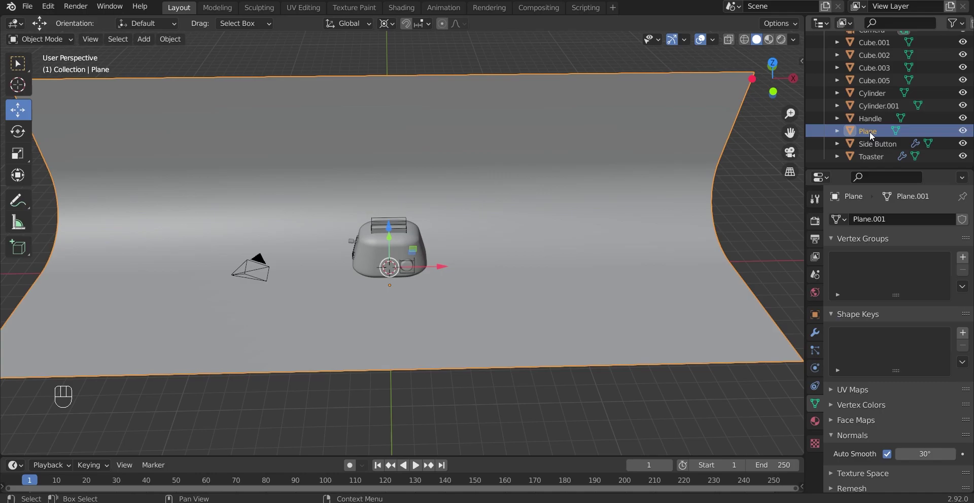
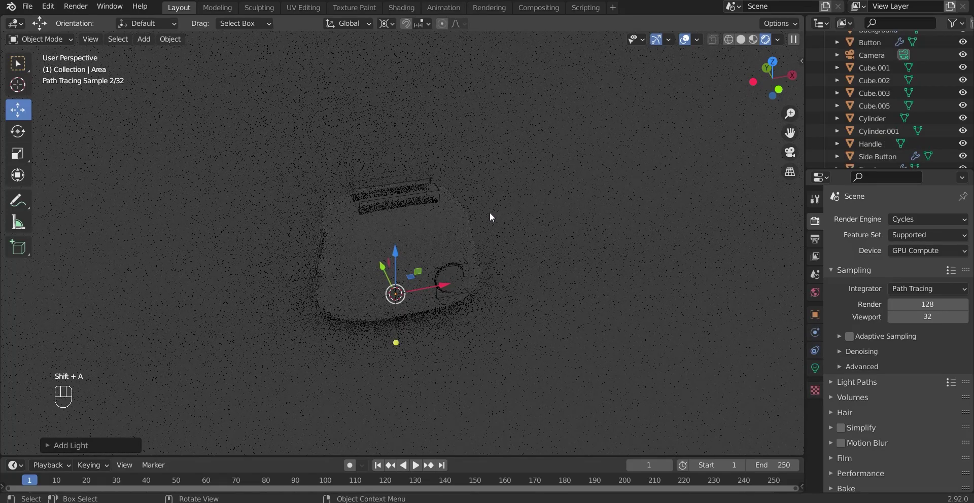
Step: Rotate Area.001 about the vertical axis and tilt it around Y toward the toaster
click(402, 232)
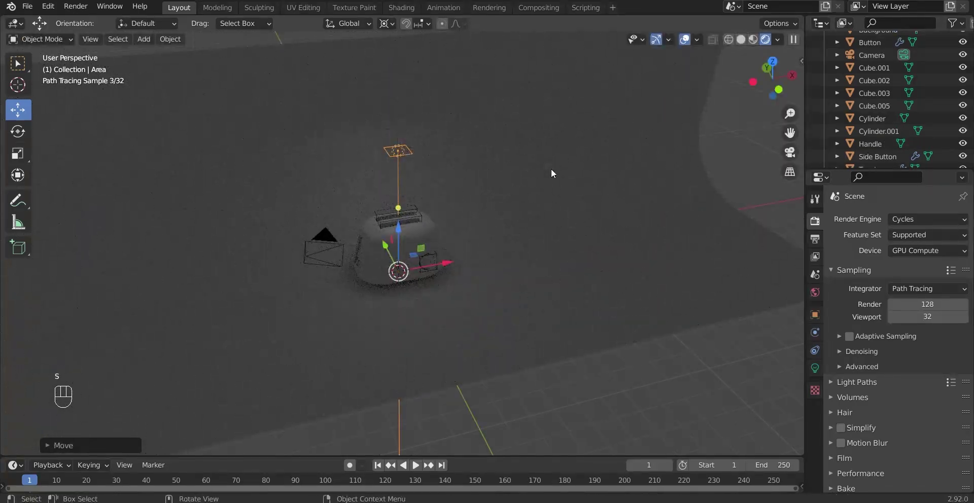
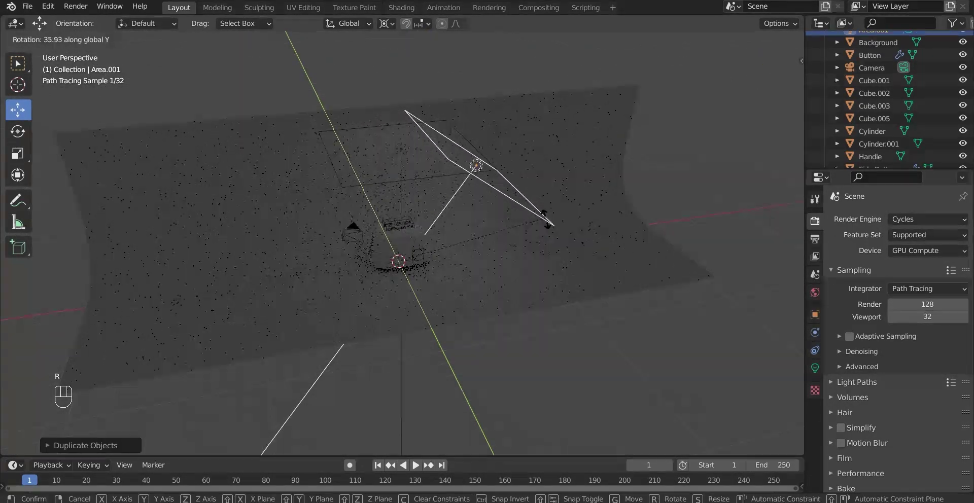
key(r)
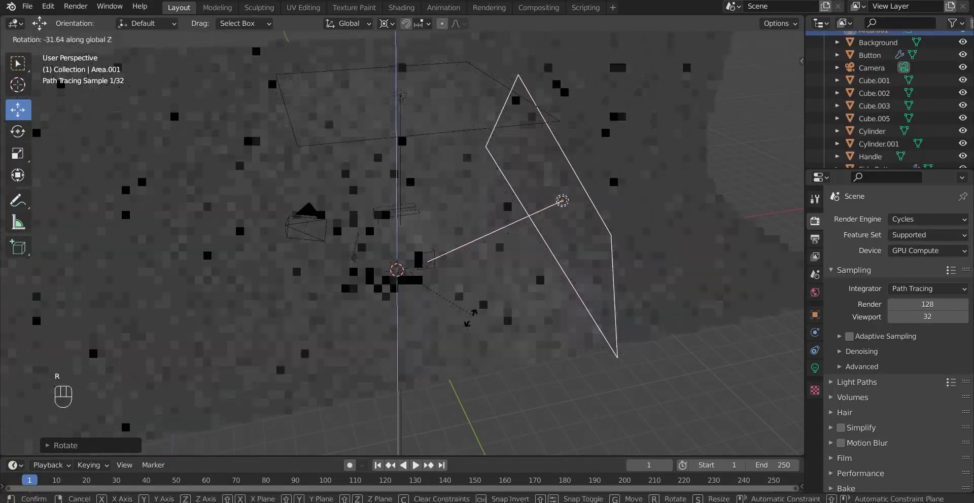
key(r)
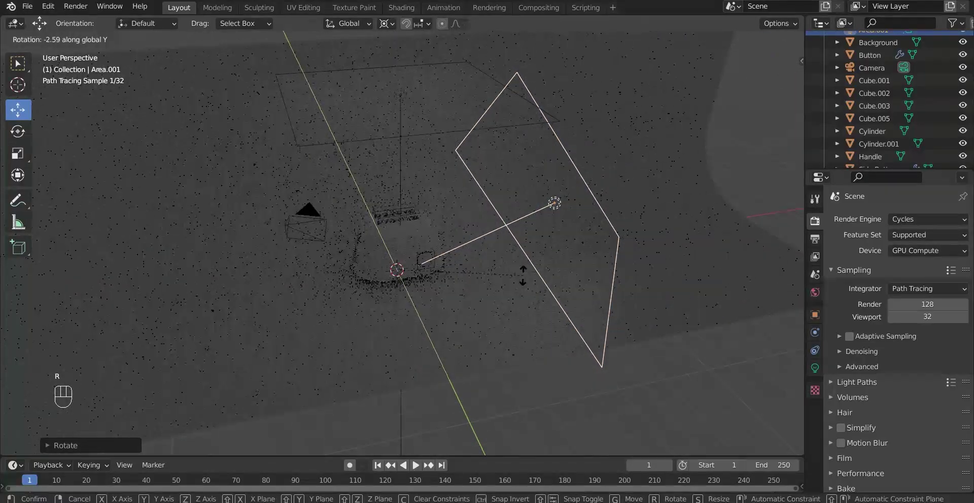
Step: Duplicate it as Area.002 and rotate and tilt that light toward the toaster from the other side
key(shift+d)
key(r)
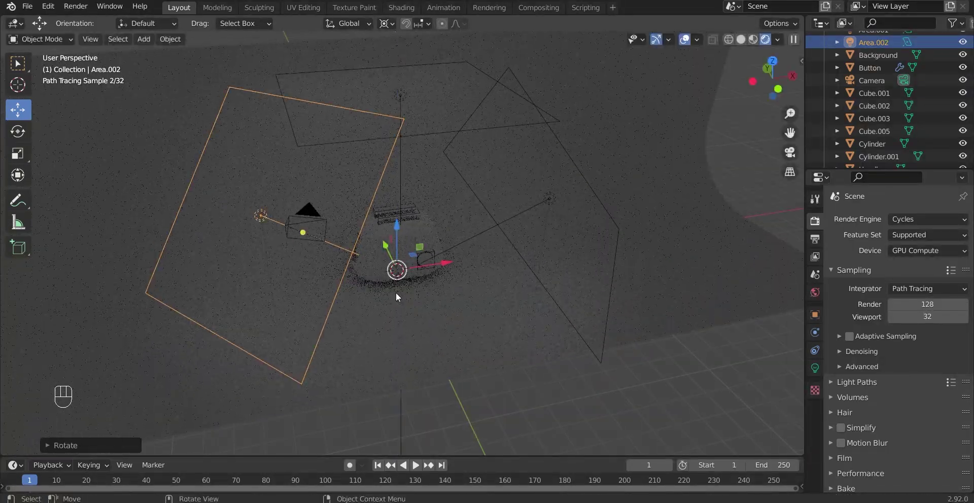
drag(403, 291, 412, 286)
key(r)
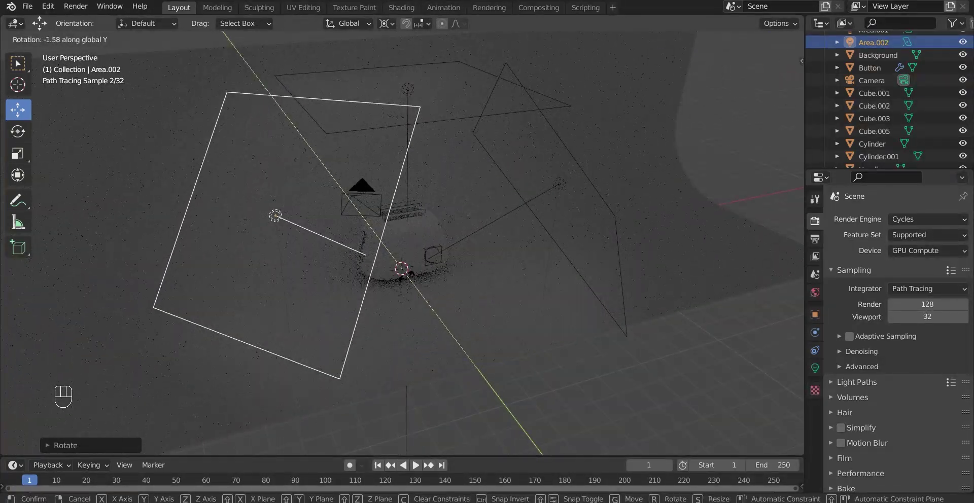
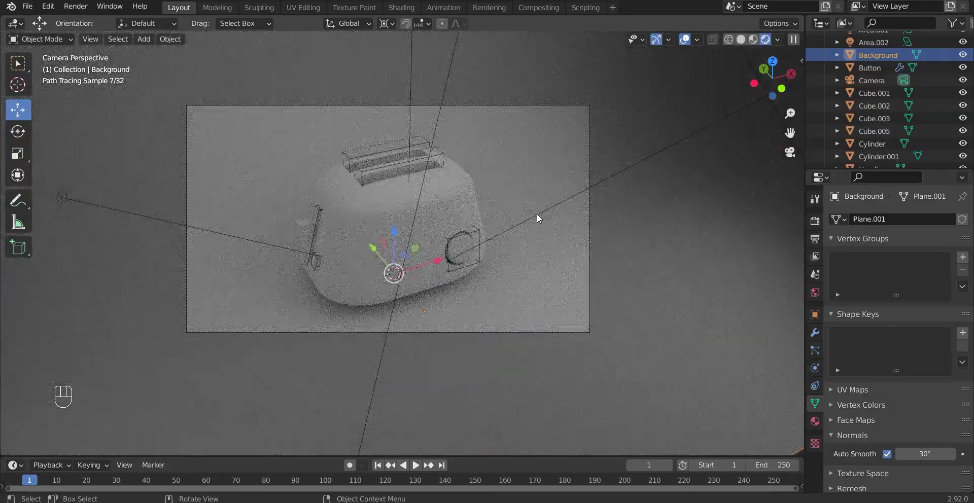
Step: Orbit and move in for a closer view of the toaster while the preview re-renders
drag(493, 239, 482, 241)
middle_click(497, 233)
middle_click(400, 108)
middle_click(464, 258)
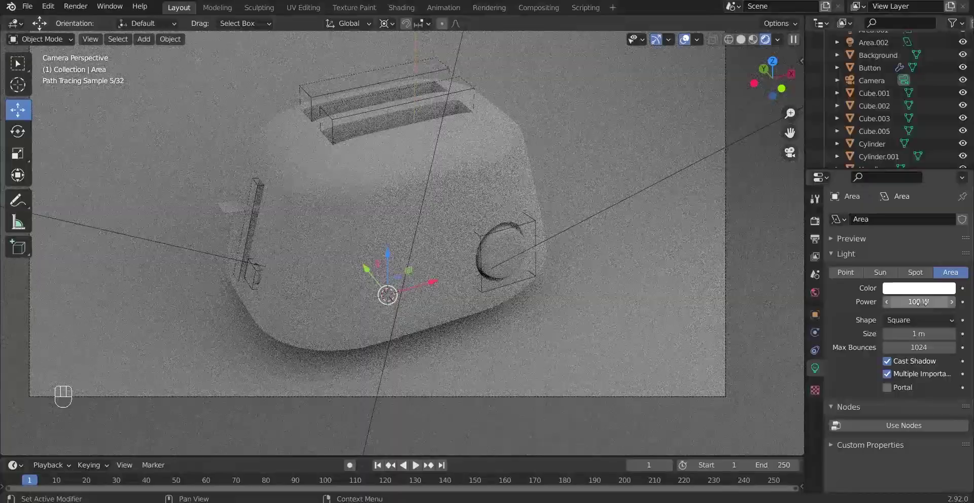
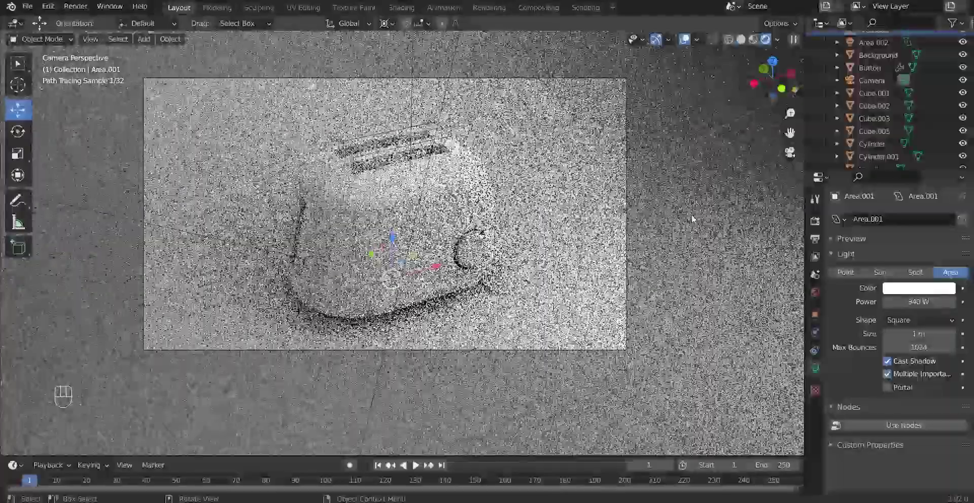
Step: Move the area light along its own local axis
key(g)
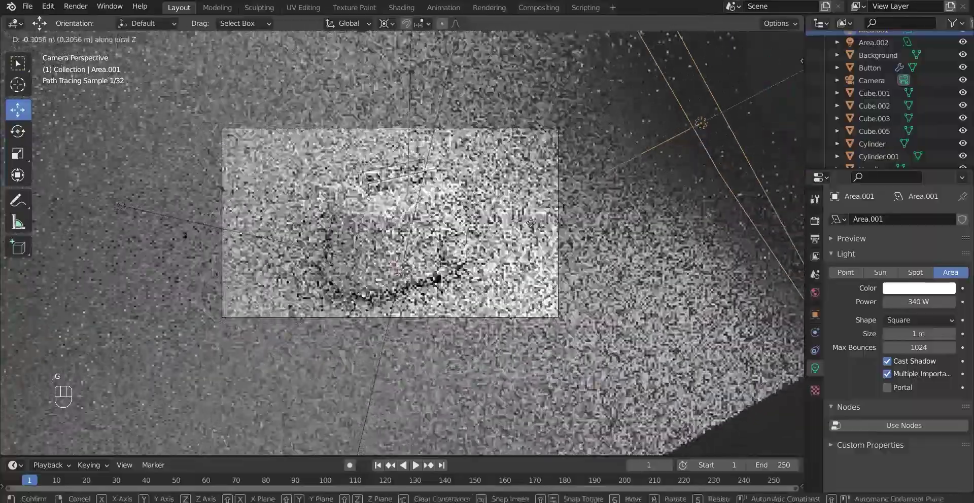
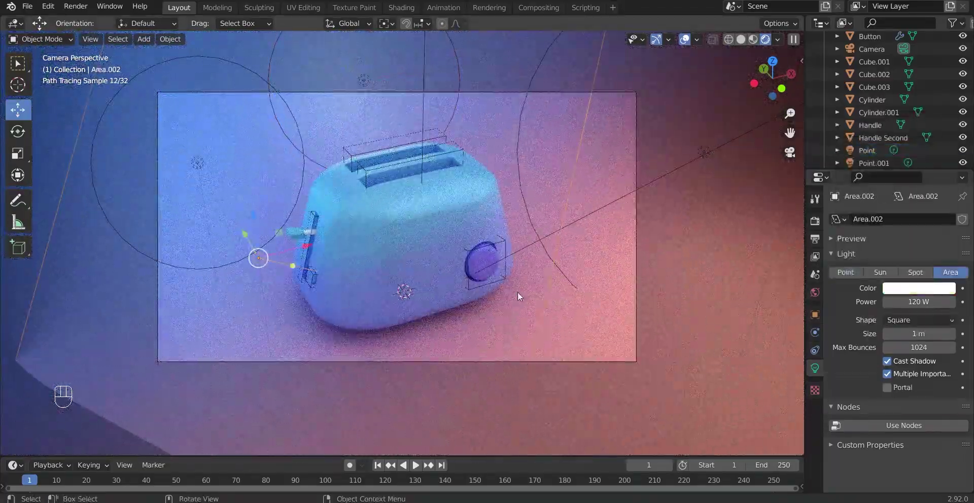
Step: Confirm the pale cyan colour for Area.002 and select the Point.002 light
click(909, 290)
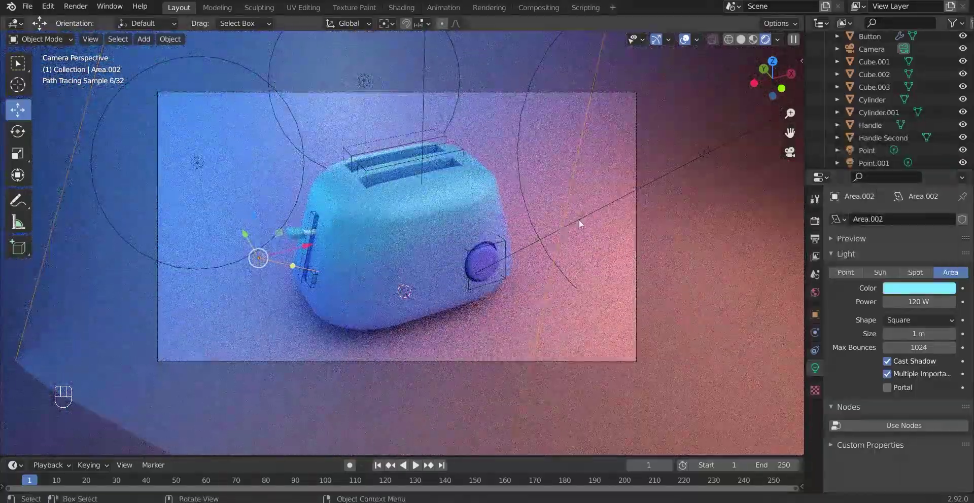
click(710, 153)
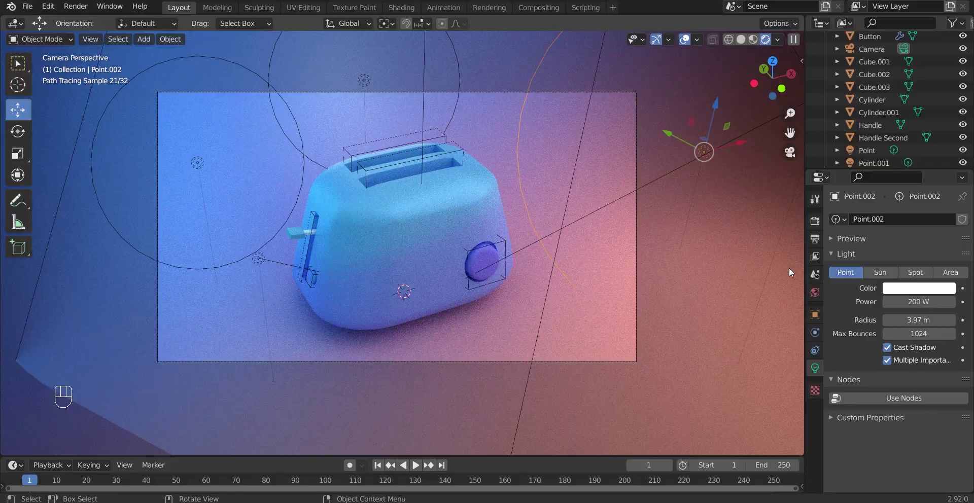
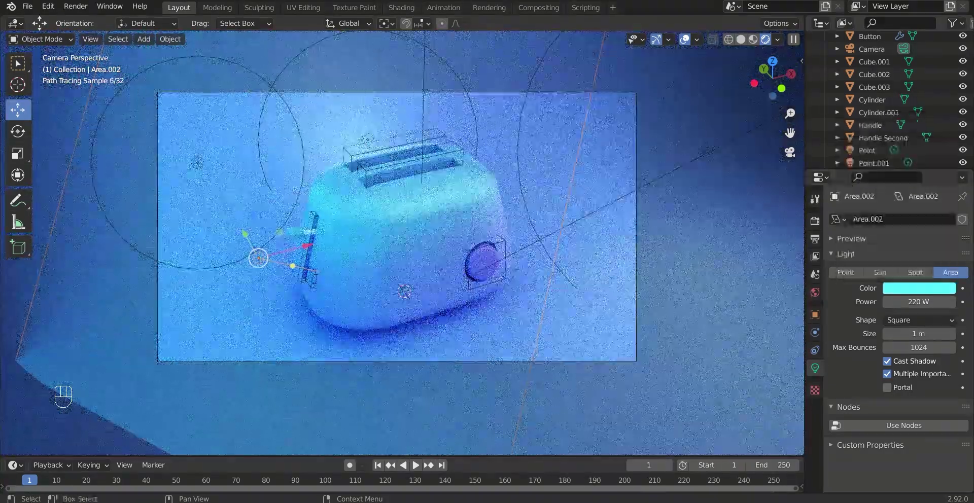
Step: Bring up the colour options for the Point.002 light
double_click(708, 154)
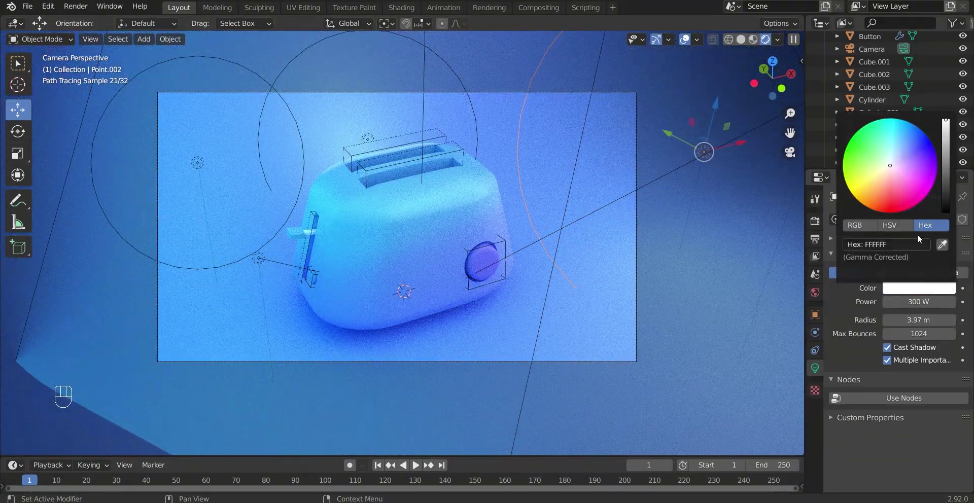
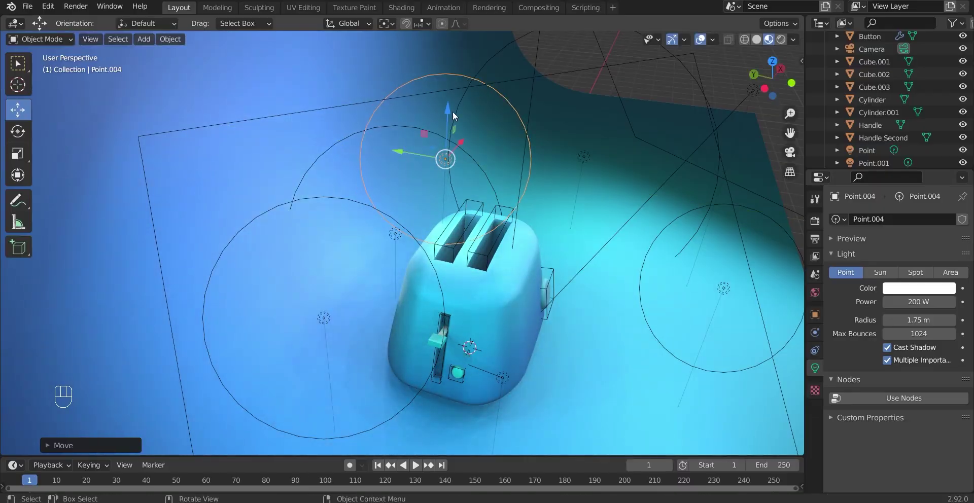
Step: View through the camera, set Point.004 power to 40 W, then select the Point light
click(452, 112)
double_click(795, 164)
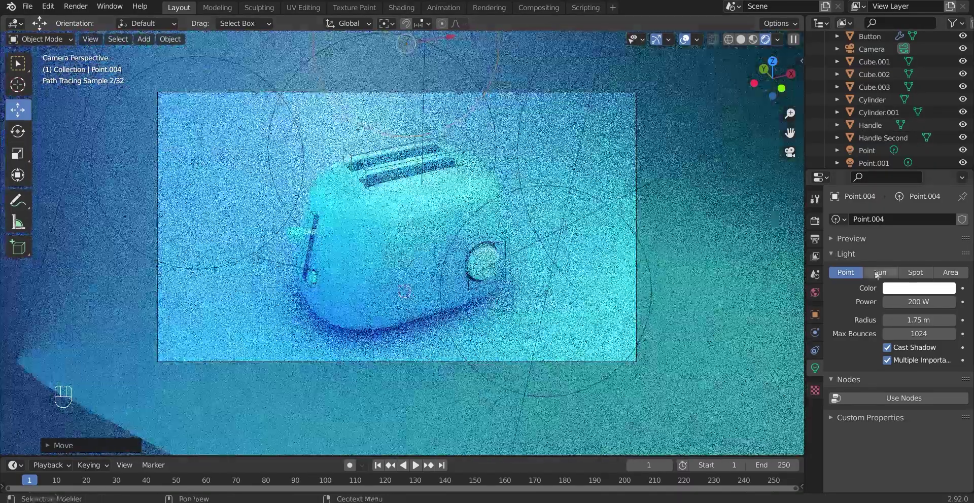
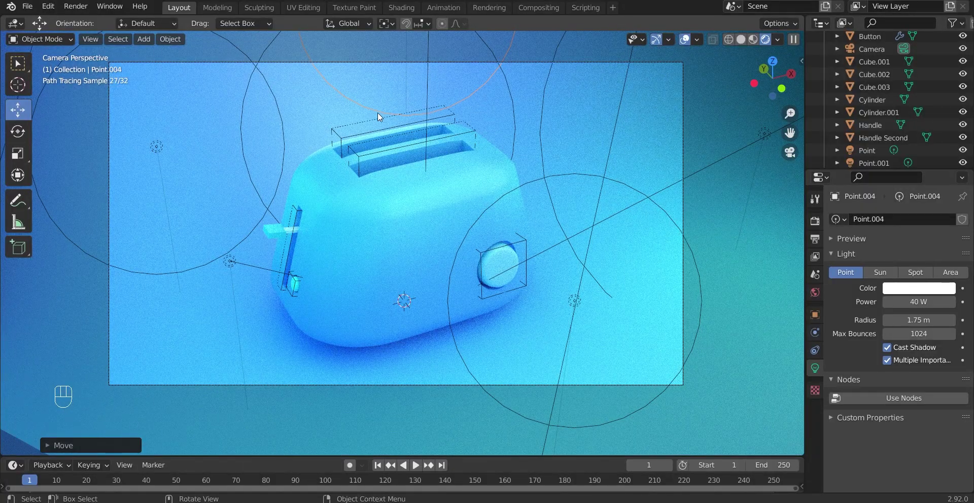
click(251, 82)
Step: Move the Point light up above the toaster and try colour hex values with F
drag(380, 89, 410, 10)
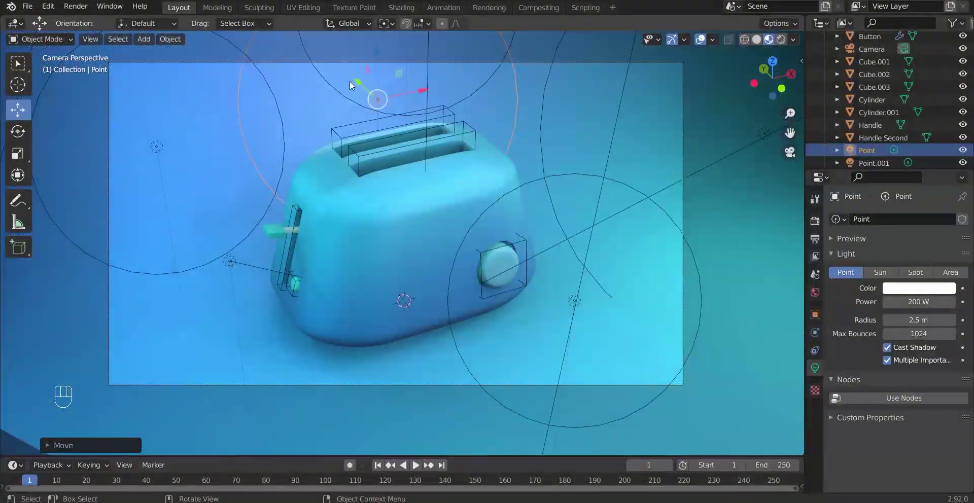
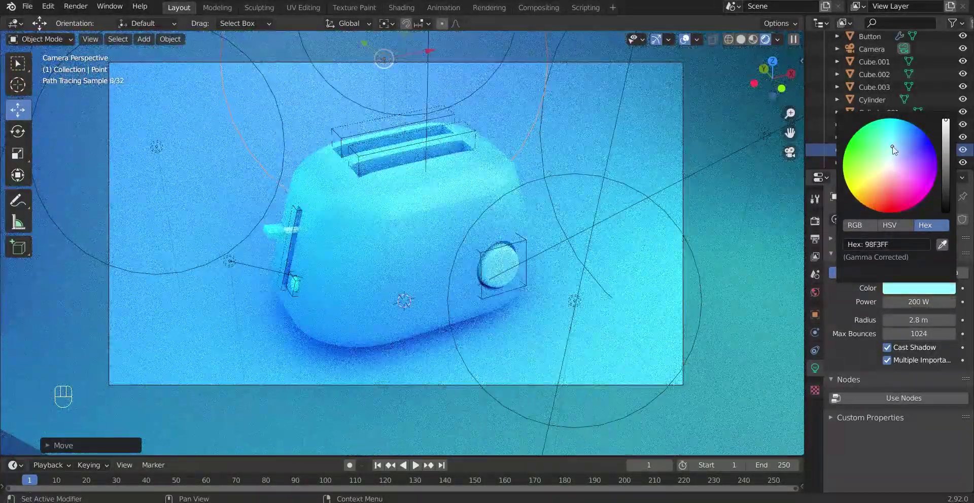
key(f)
key(f)
key(f)
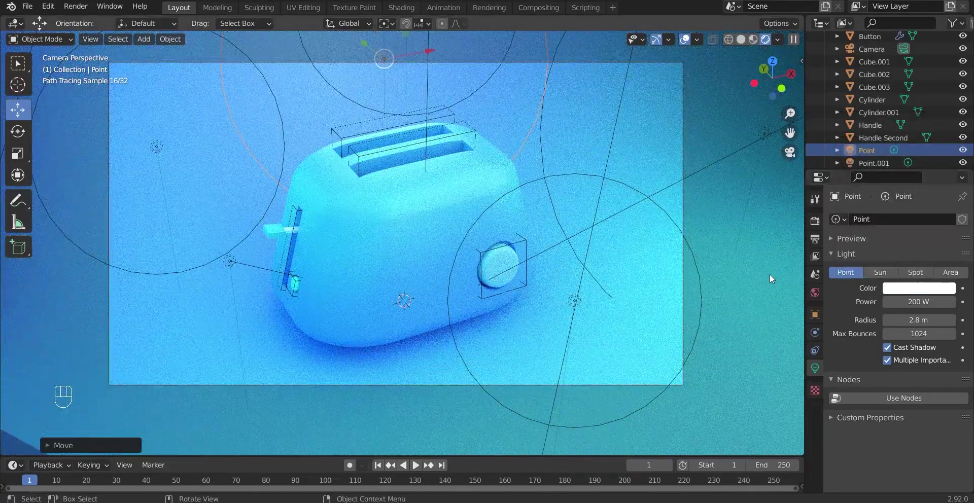